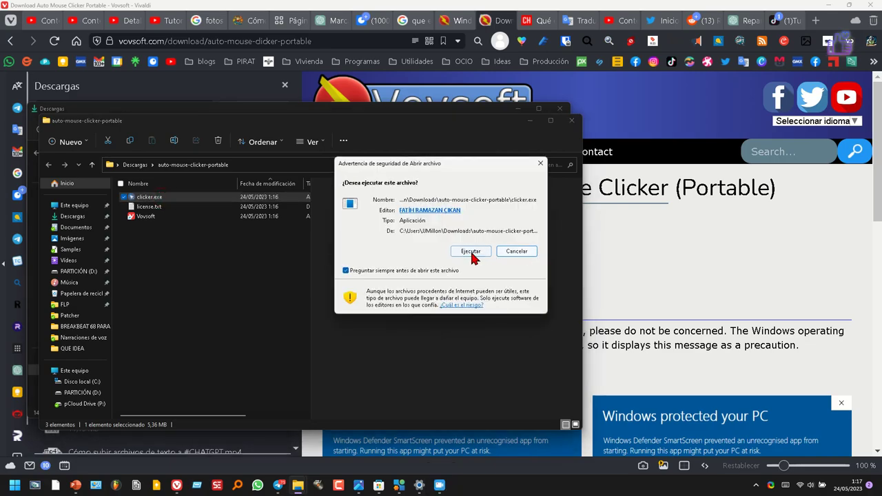
Confirm Ejecutar to launch the clicker, park its window lower left, and minimize the other window.
left_click_drag(474, 259, 447, 254)
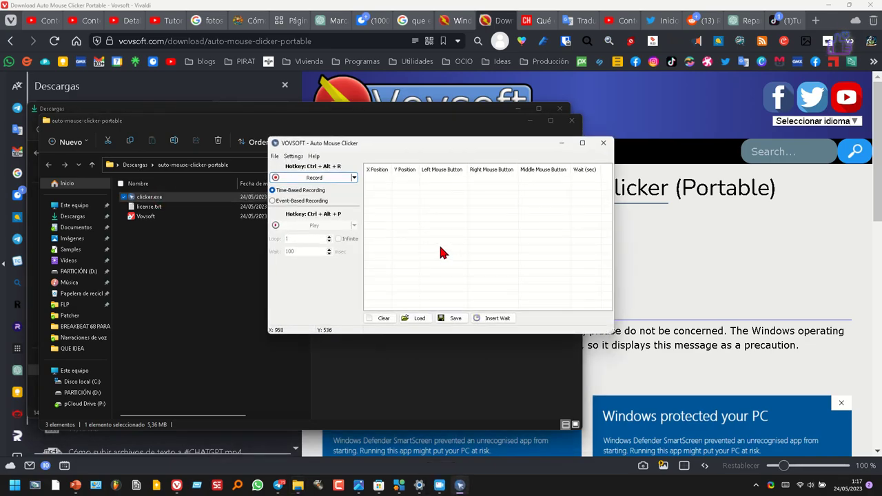
left_click_drag(553, 184, 482, 246)
left_click(602, 176)
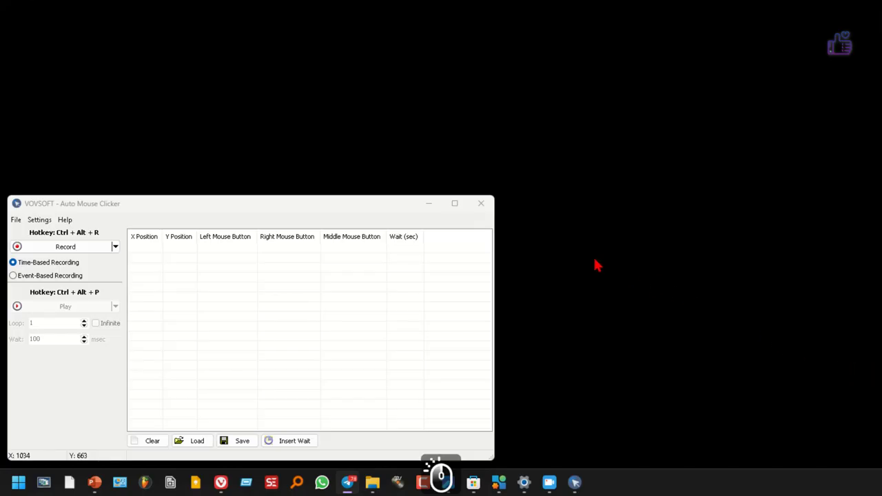